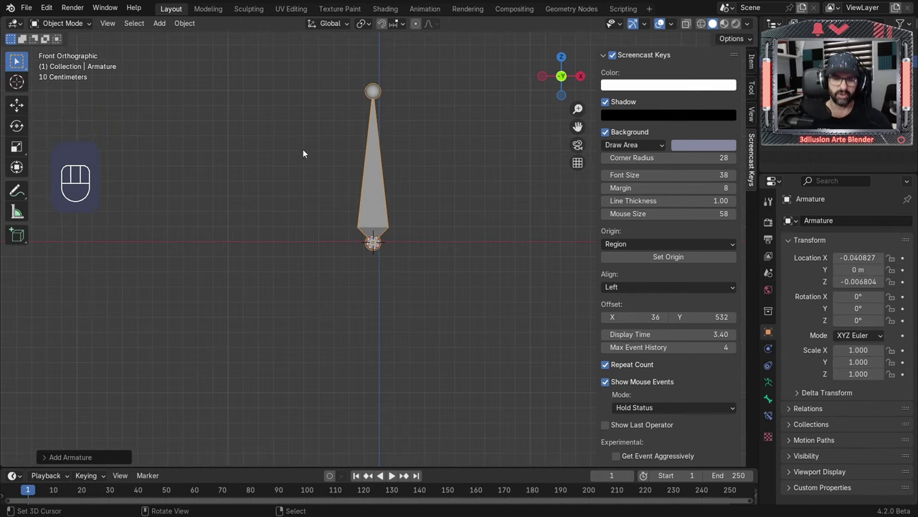
Step: Enter Edit Mode on the armature to subdivide its bone into five
key("Tab")
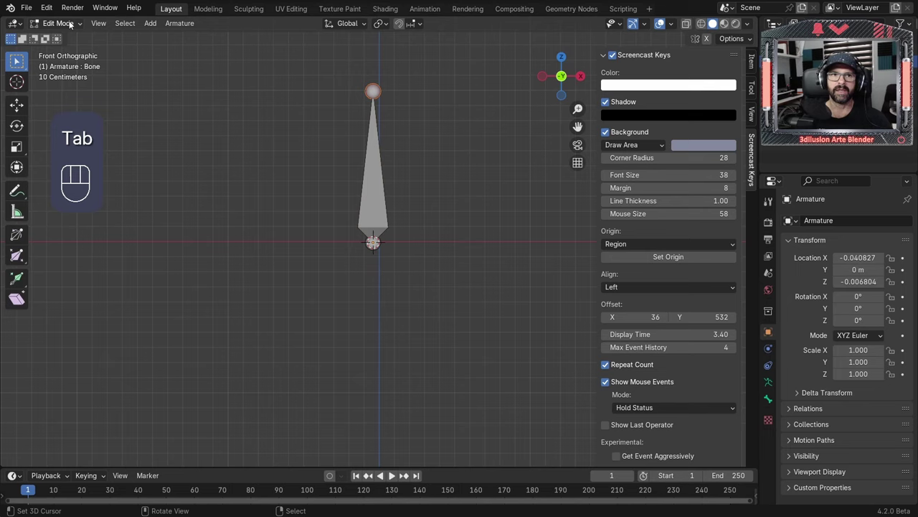
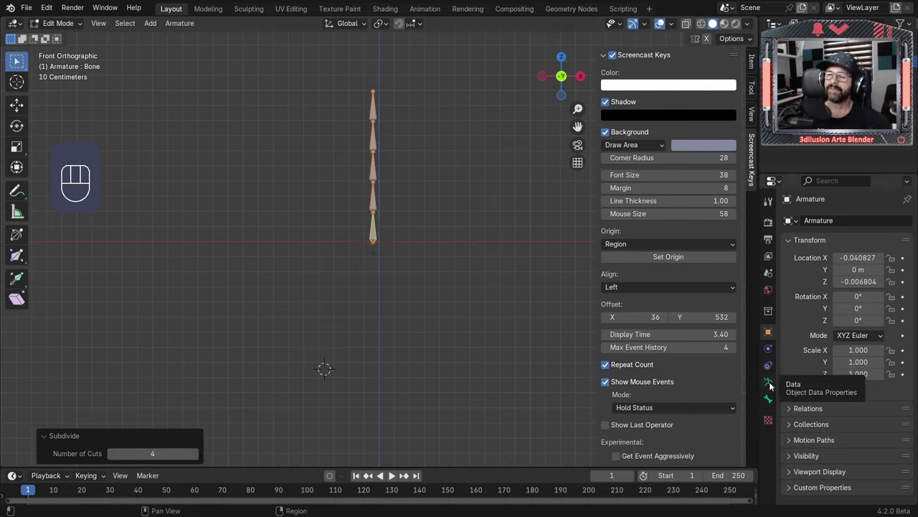
Step: Enable bone name display under the armature's Viewport Display settings
left_click(772, 387)
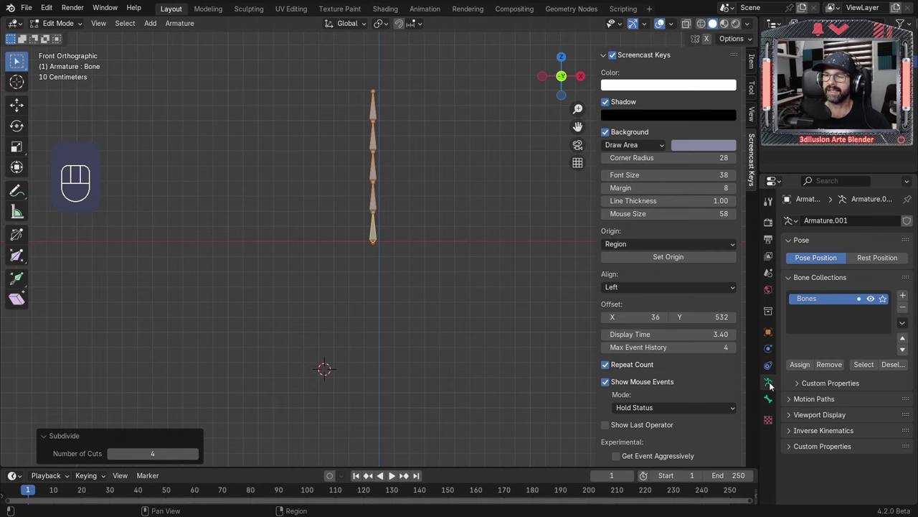
left_click(793, 418)
left_click(843, 448)
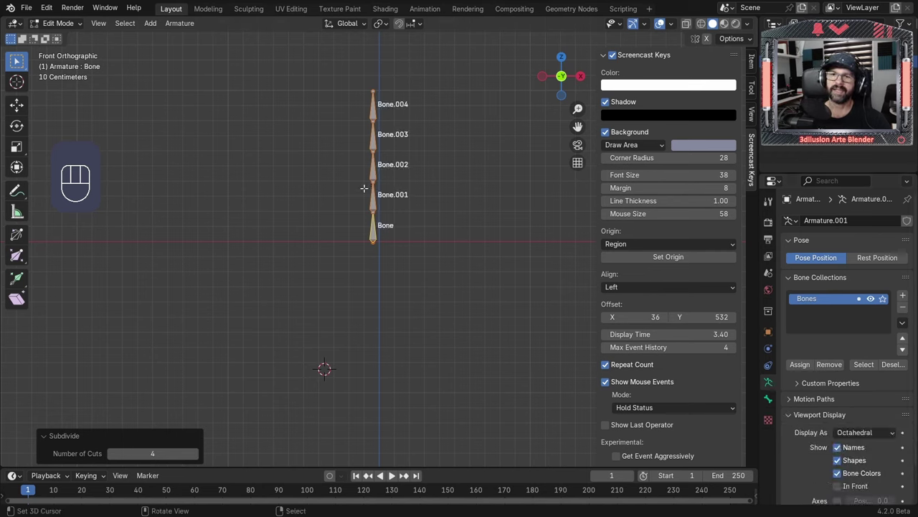
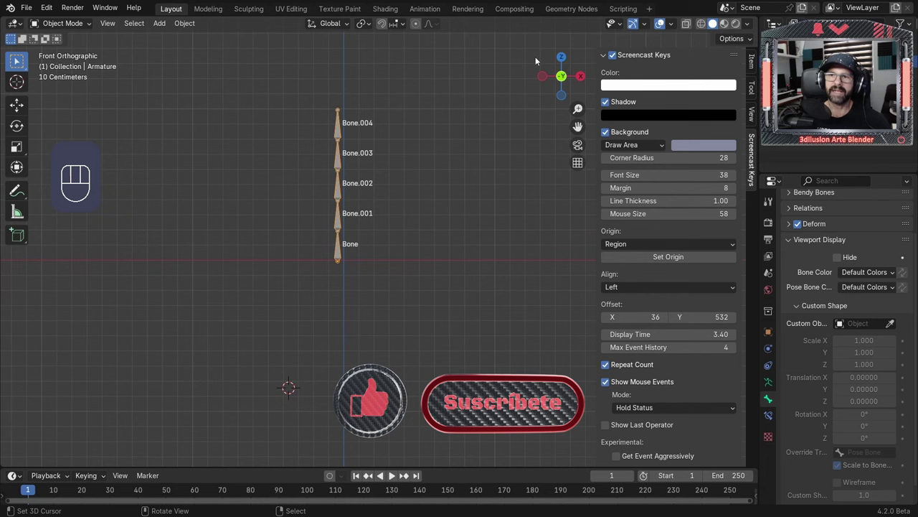
Step: Add a Cube and a UV Sphere beside the armature and scale them down
left_click(504, 71)
key("shift+a")
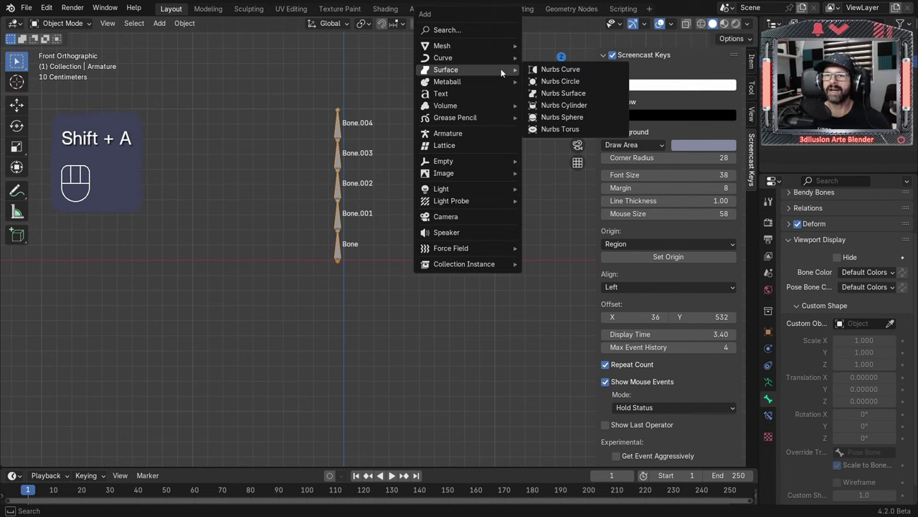
key("ctrl+z")
key("shift+s")
key("shift+a")
left_click(512, 160)
key("shift+a")
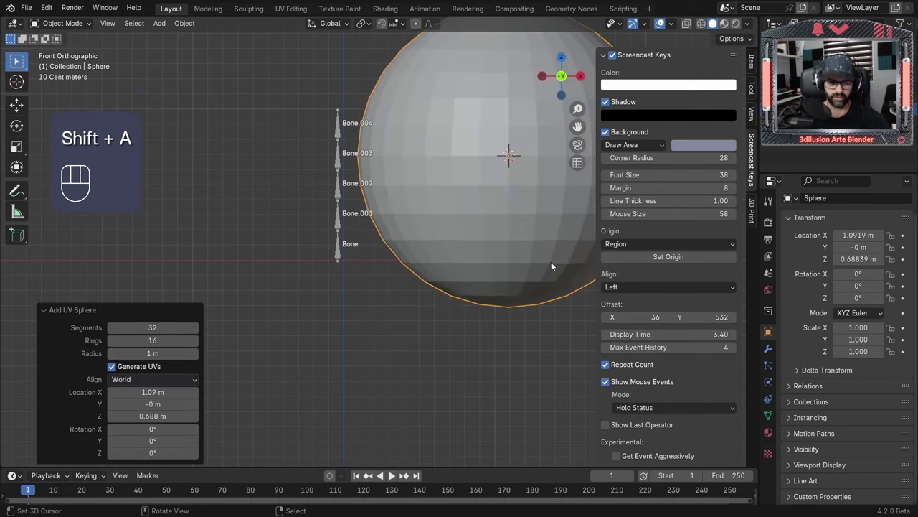
key("s")
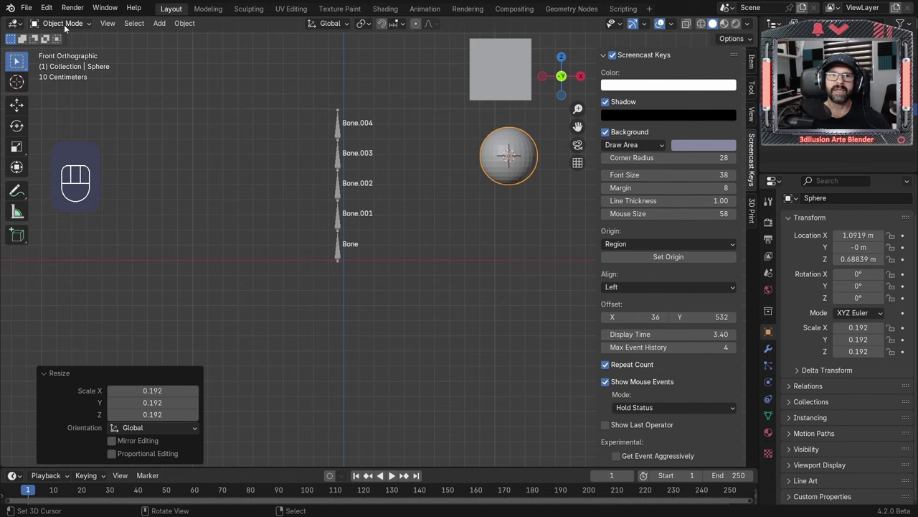
Step: Select the armature and switch it into Pose Mode
left_click(67, 29)
right_click(332, 131)
double_click(75, 30)
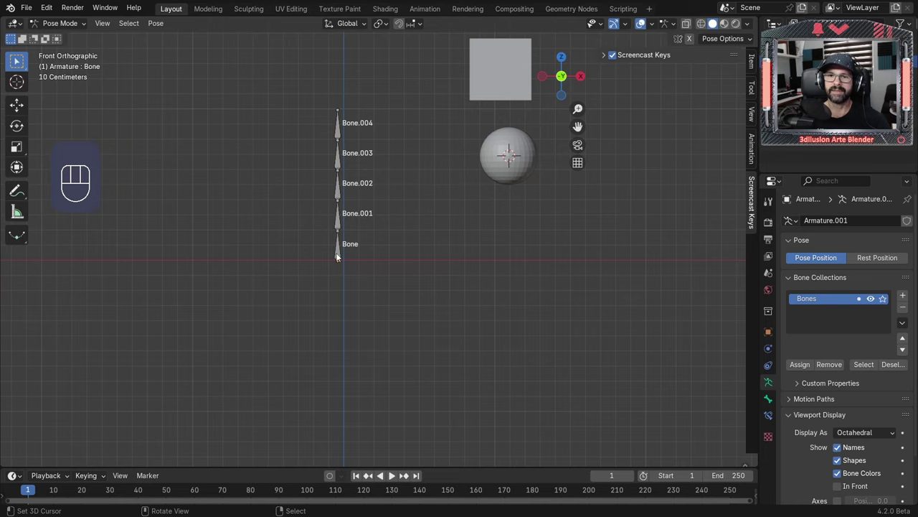
Step: Select the bottom bone and expand its Viewport Display custom shape settings for the Cube at 0.4 scale
right_click(338, 256)
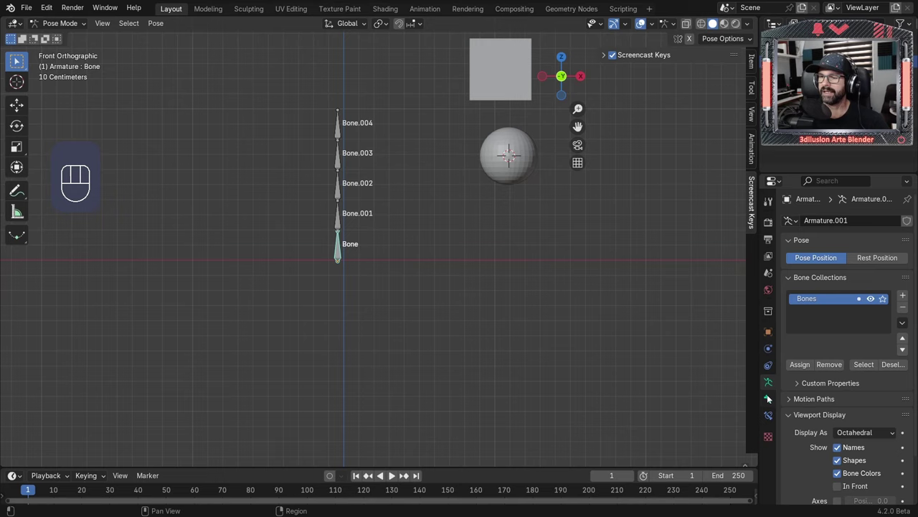
left_click(771, 403)
left_click(795, 323)
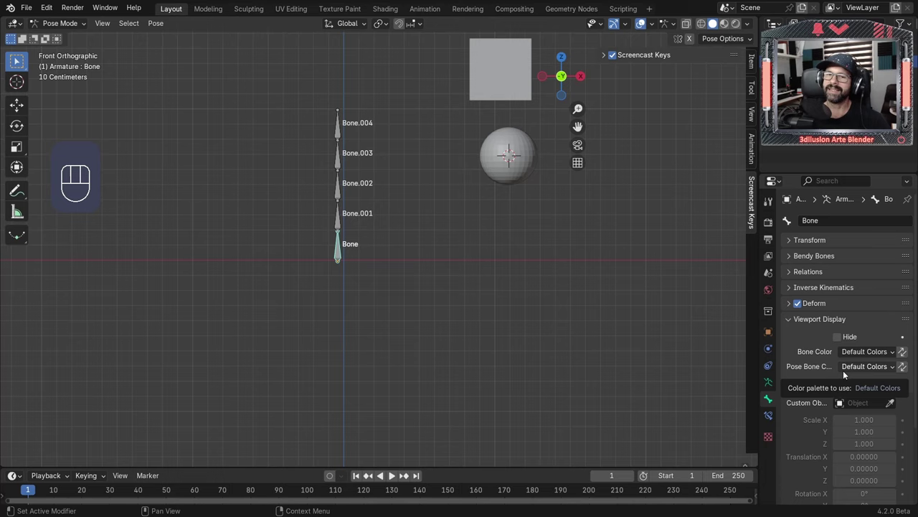
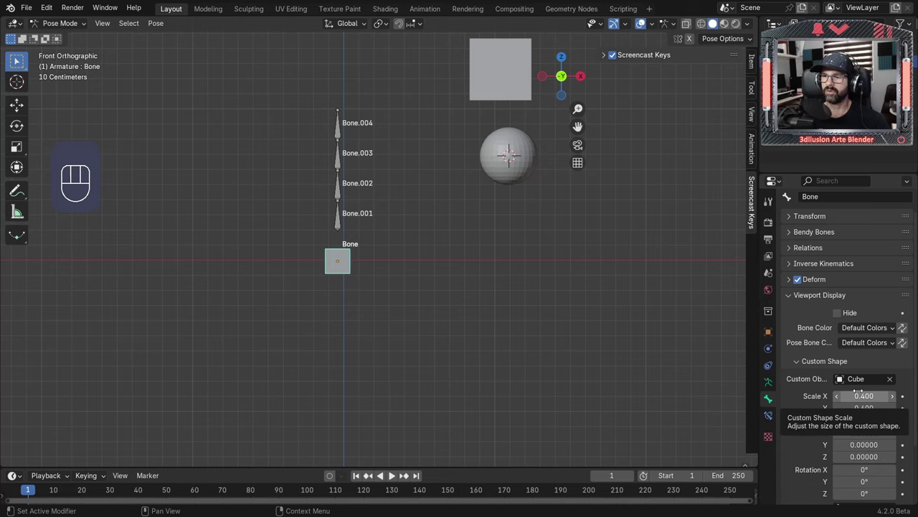
Step: Assign the Sphere as Bone.001's custom shape via the eyedropper at 0.4 scale
right_click(340, 224)
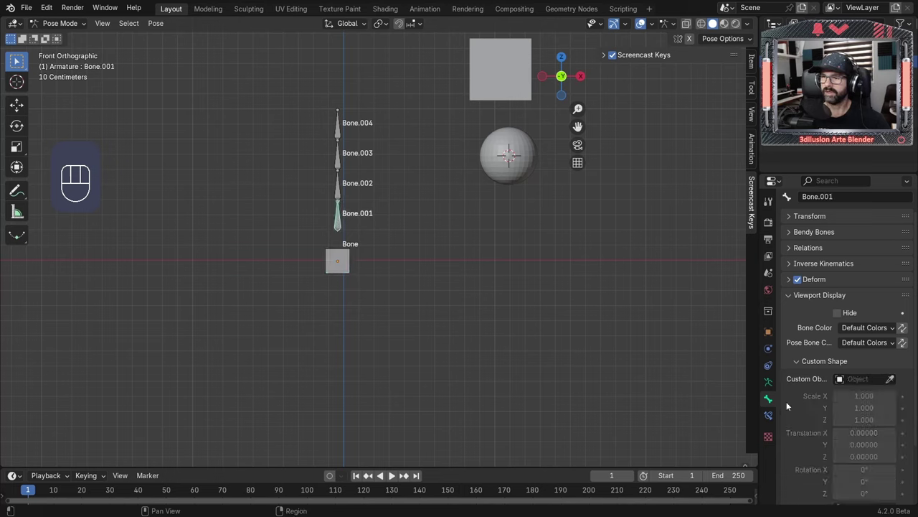
left_click(893, 382)
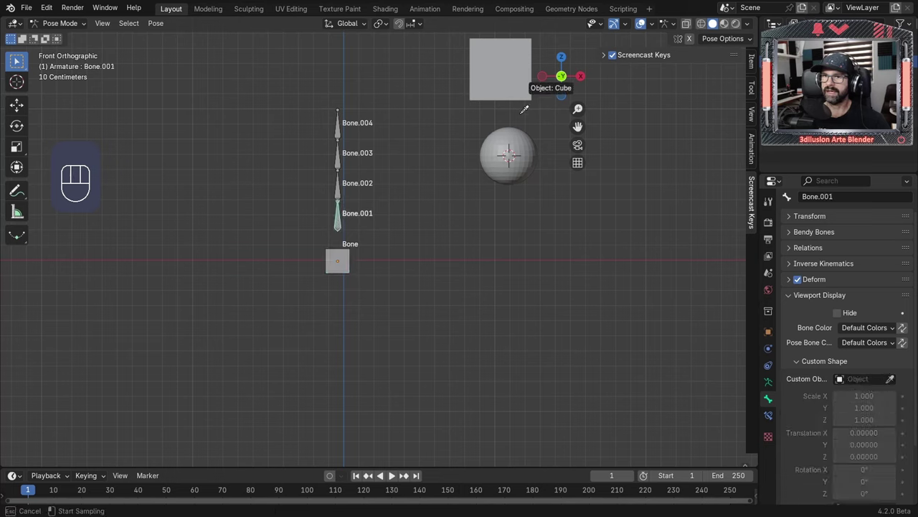
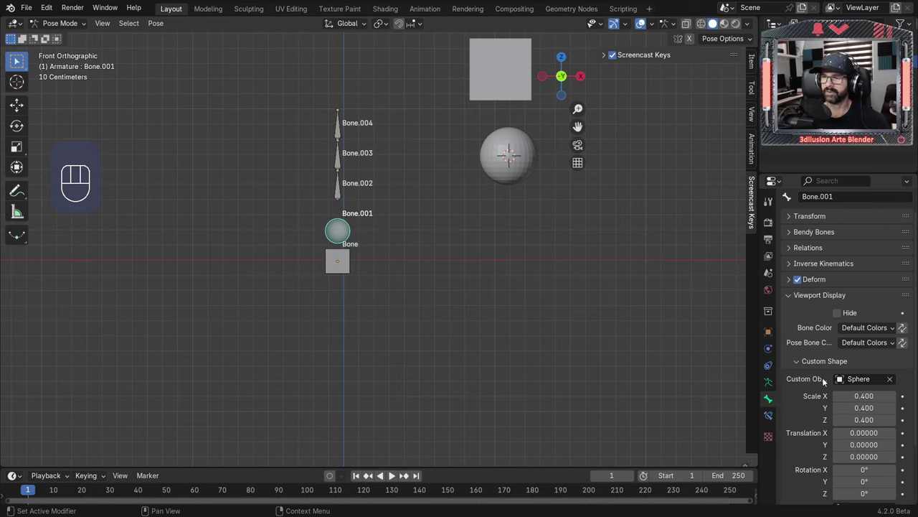
left_click(839, 468)
Step: Make the bottom bone's cube shape draw as wireframe, then select the sphere bone
right_click(346, 270)
left_click(841, 470)
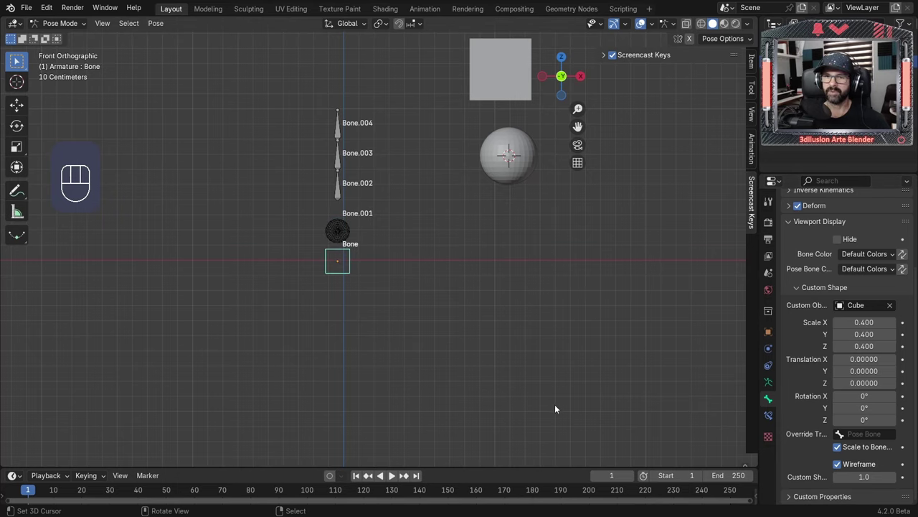
right_click(341, 240)
Step: Draw the sphere bone's shape as wireframe with Custom Shape Wire Width 1.2
left_click(355, 245)
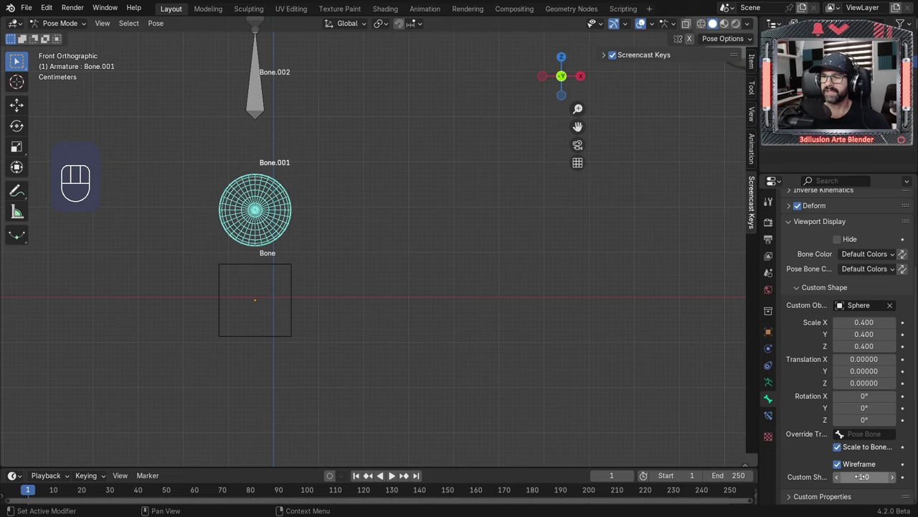
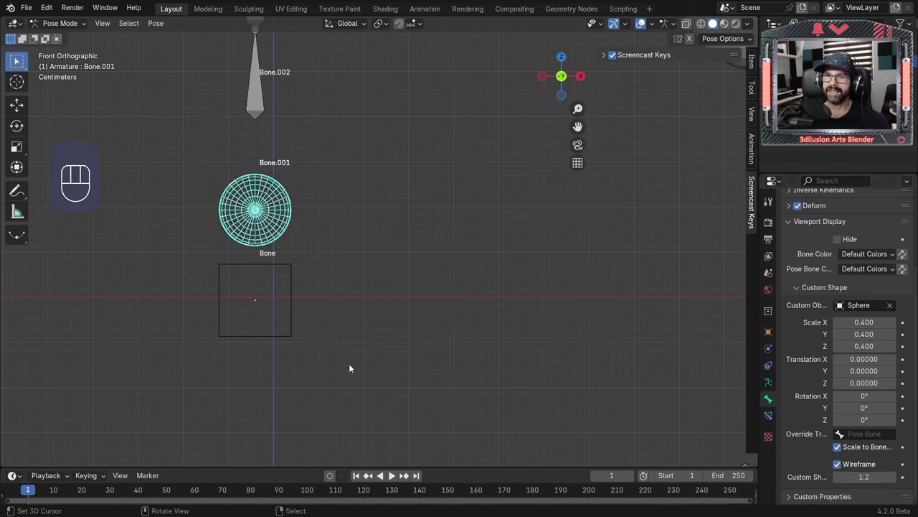
right_click(269, 325)
right_click(280, 332)
right_click(281, 337)
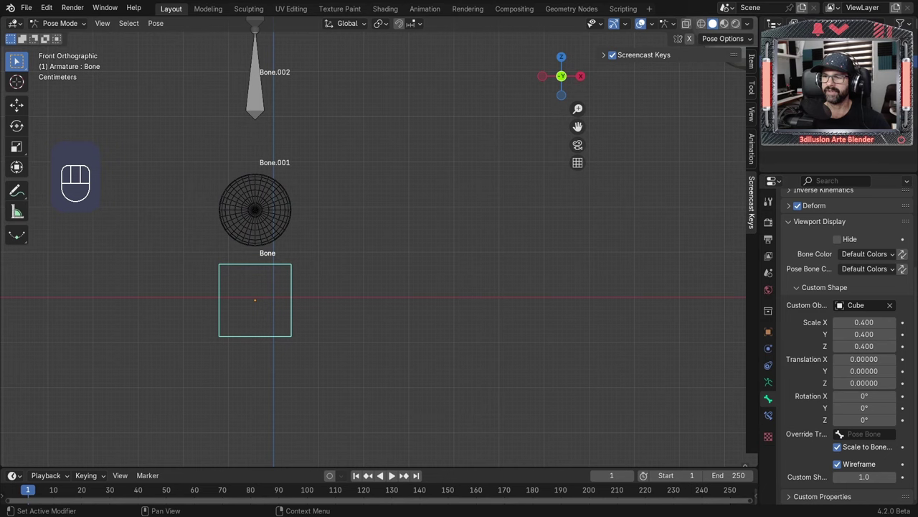